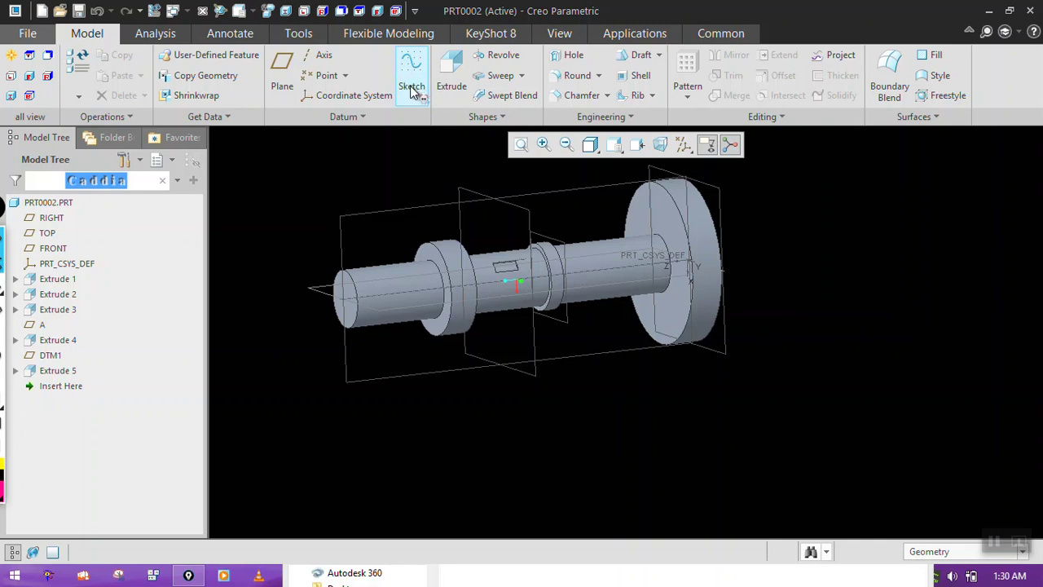
# Step: Move Insert Here below Extrude 1 in the Model Tree and reopen the extrude feature for a 25-deep disc
pyautogui.press('shift+s')
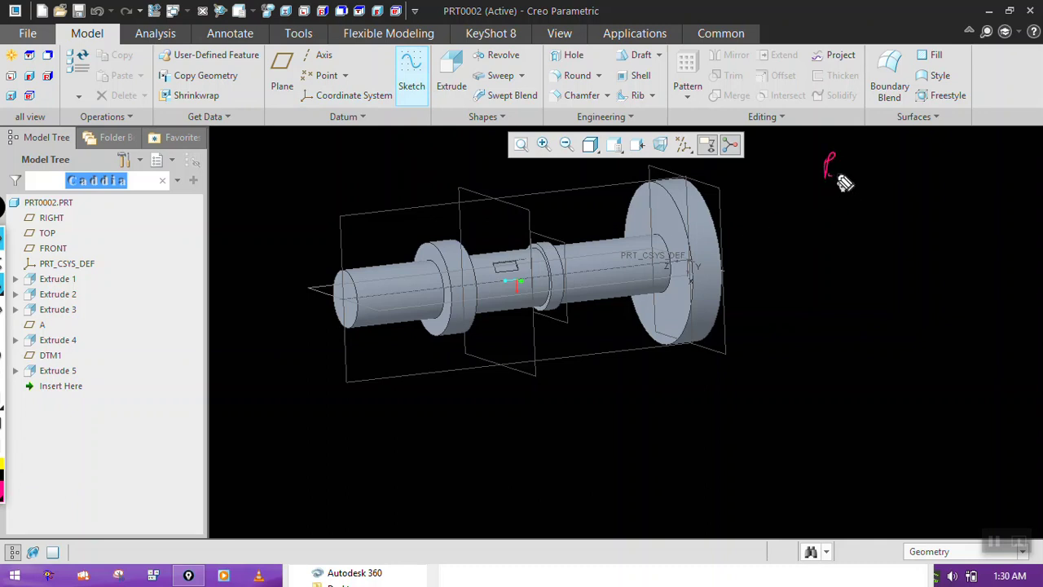
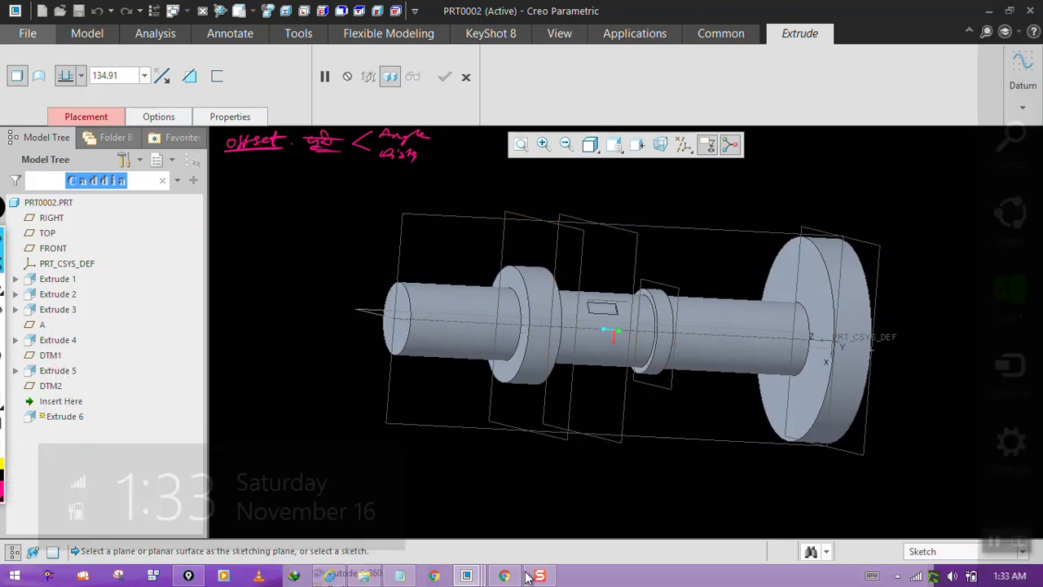
pyautogui.doubleClick(57, 411)
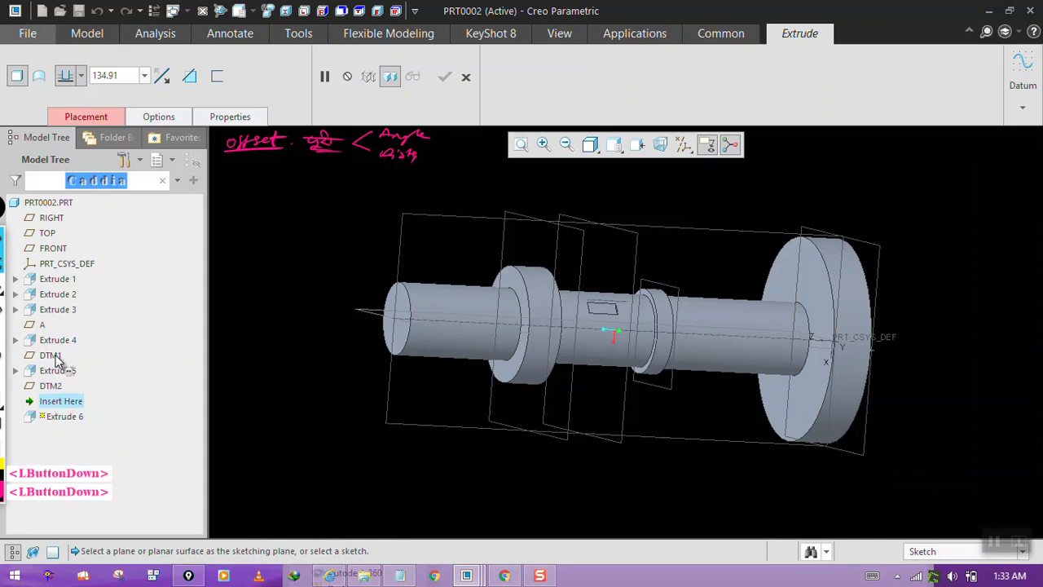
pyautogui.click(59, 351)
pyautogui.click(75, 405)
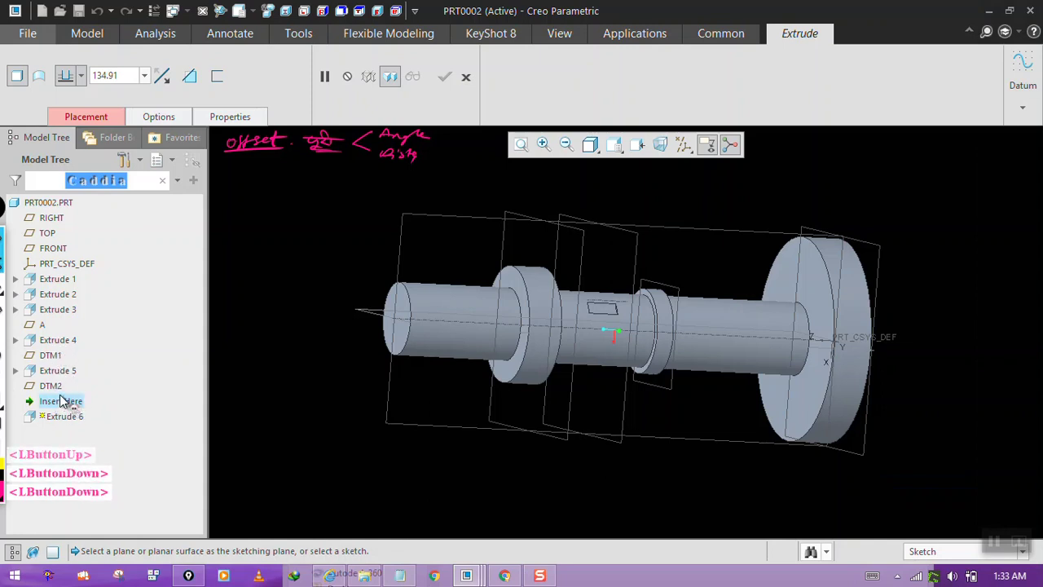
pyautogui.click(59, 355)
pyautogui.click(53, 345)
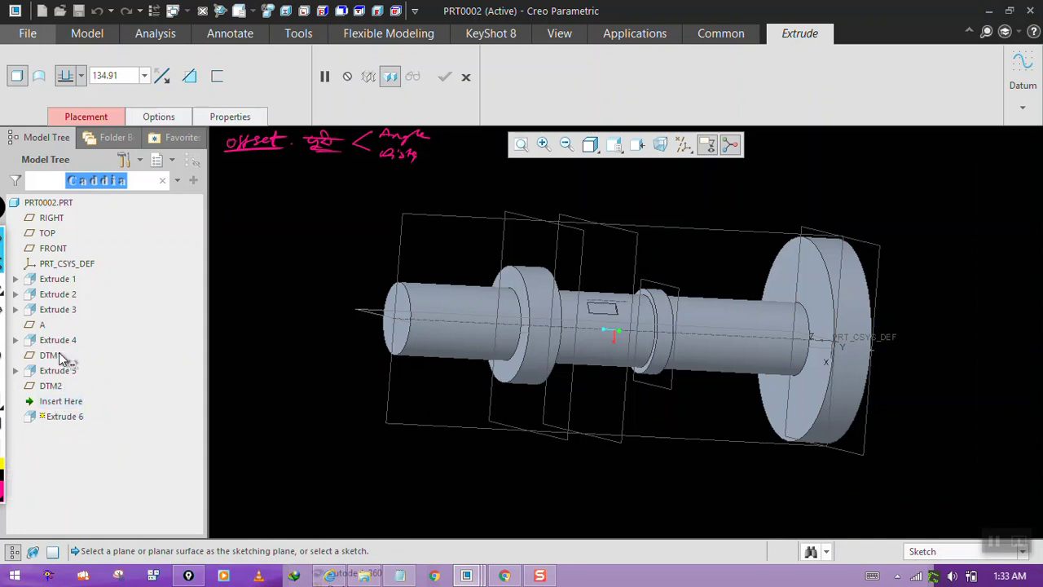
pyautogui.doubleClick(60, 372)
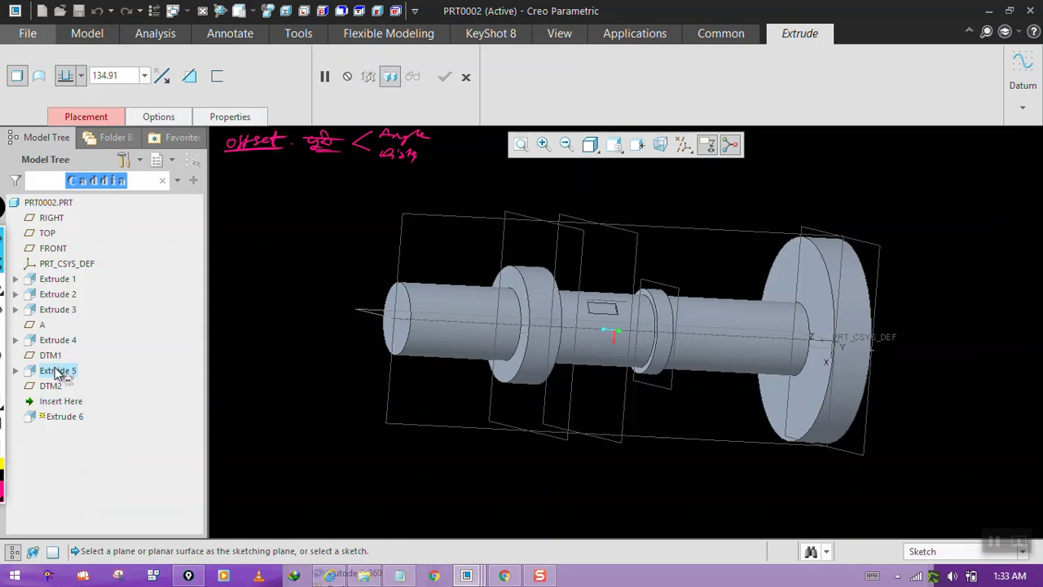
pyautogui.doubleClick(55, 299)
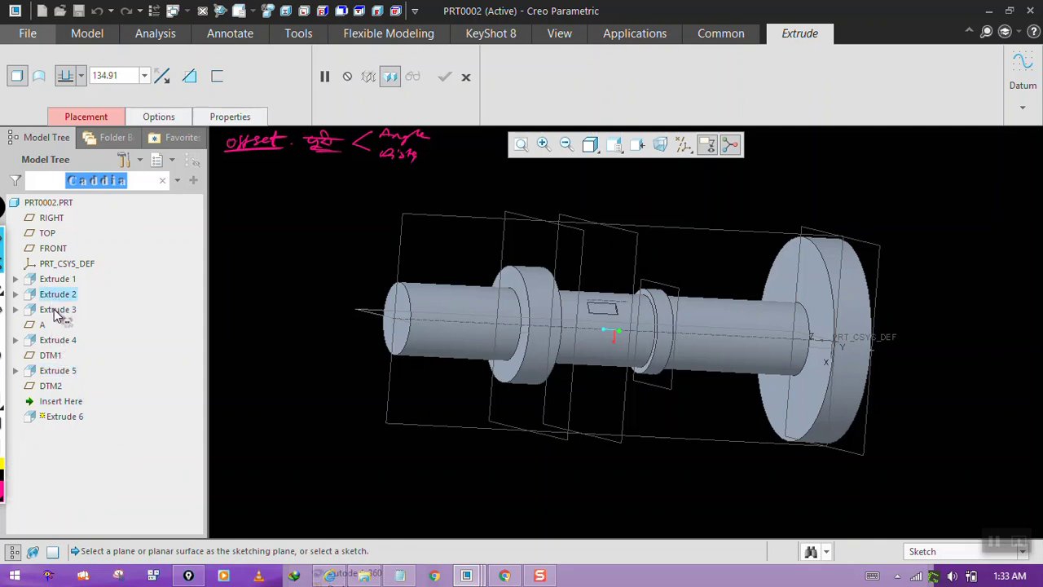
pyautogui.doubleClick(56, 313)
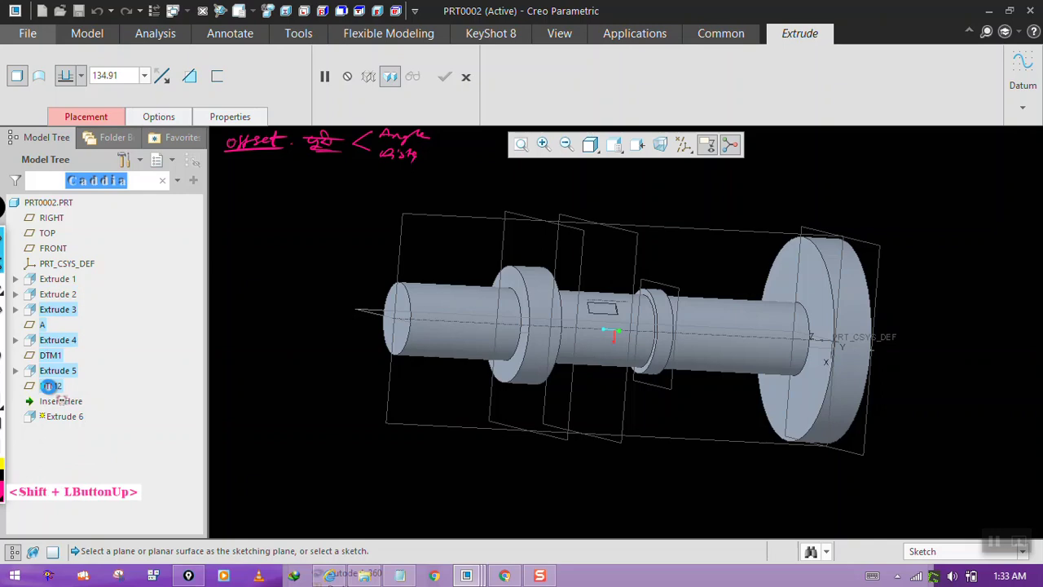
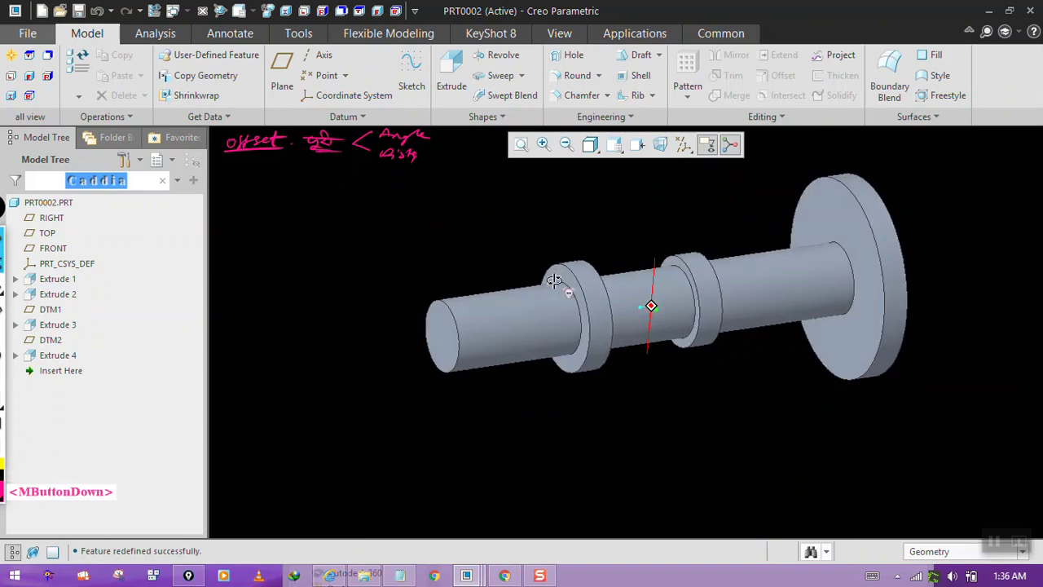
# Step: Zoom the view of the shaft before placing the new datum plane
pyautogui.middleClick(556, 286)
pyautogui.scroll(-3)
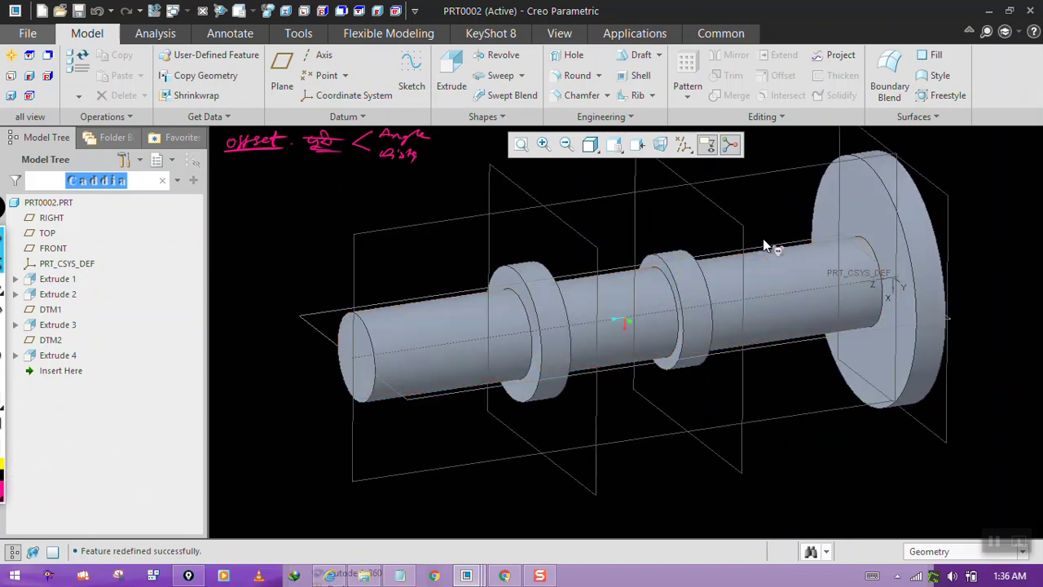
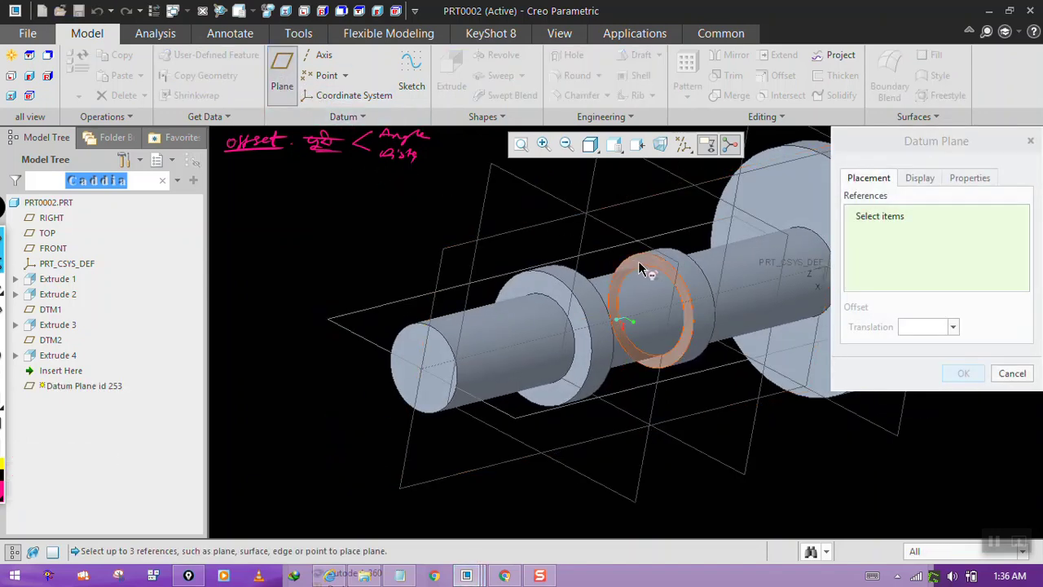
# Step: Accept the Extrude 4 shoulder face as the datum plane reference with a 150 offset preview
pyautogui.middleClick(618, 274)
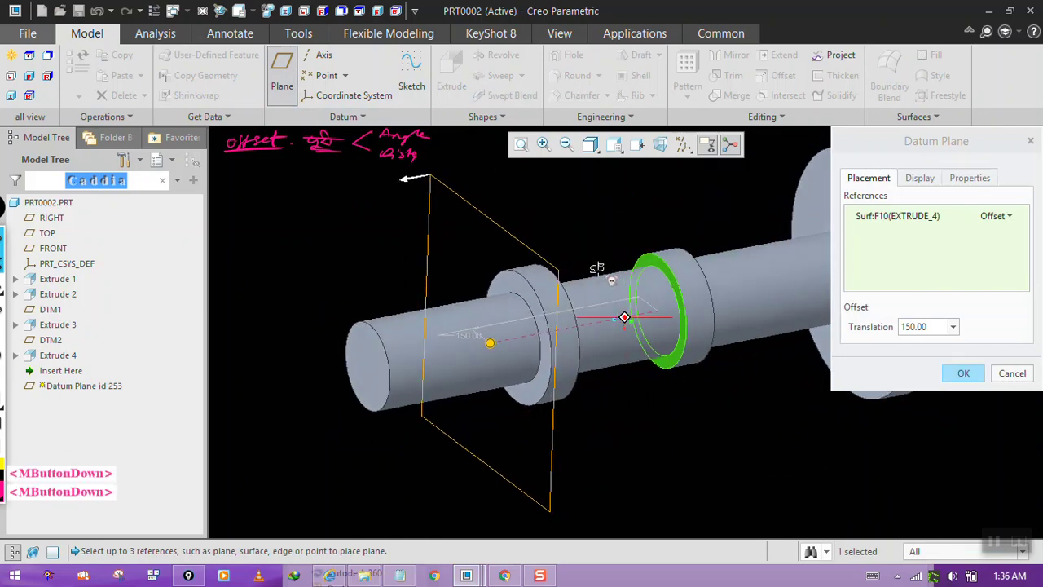
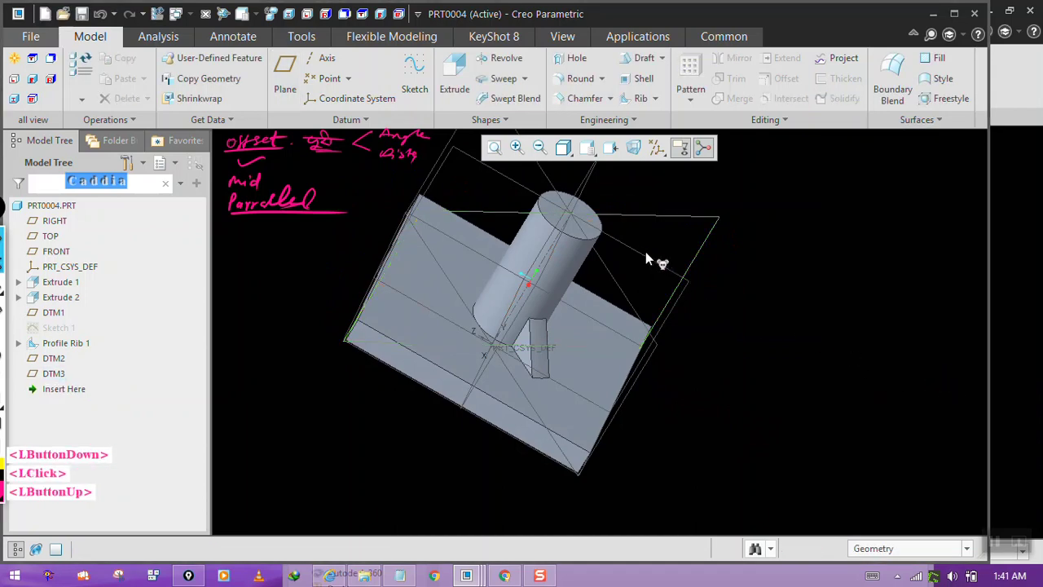
# Step: Select DTM3 as the reference for a new datum plane offset 150
pyautogui.doubleClick(697, 224)
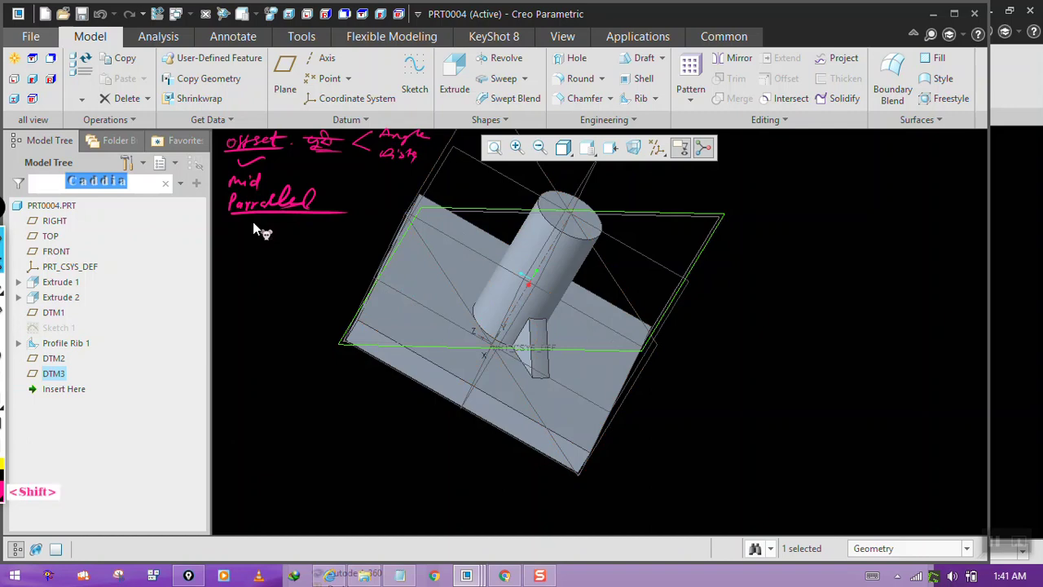
pyautogui.press('shift+s')
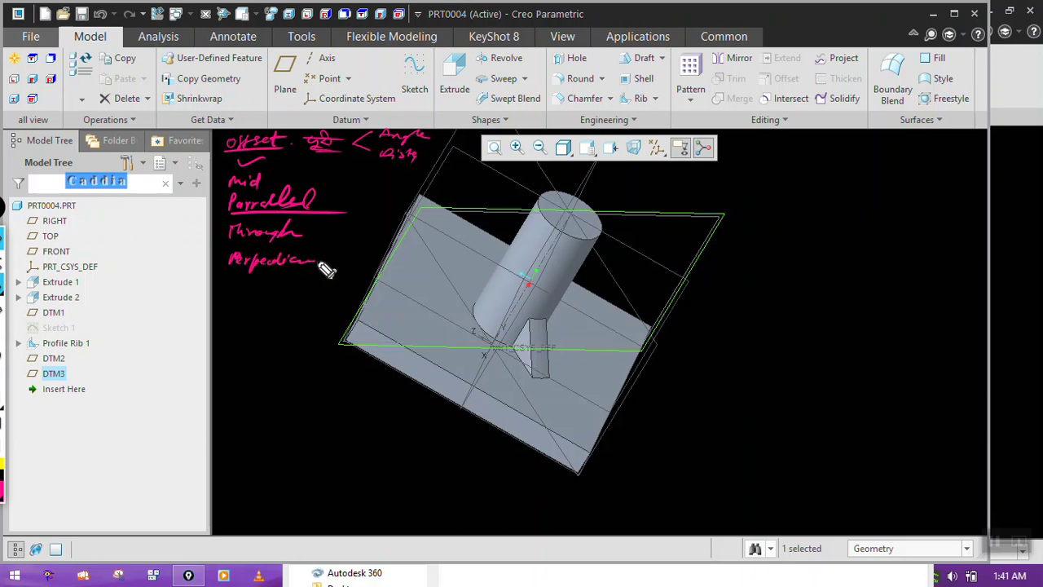
pyautogui.press('shift+a')
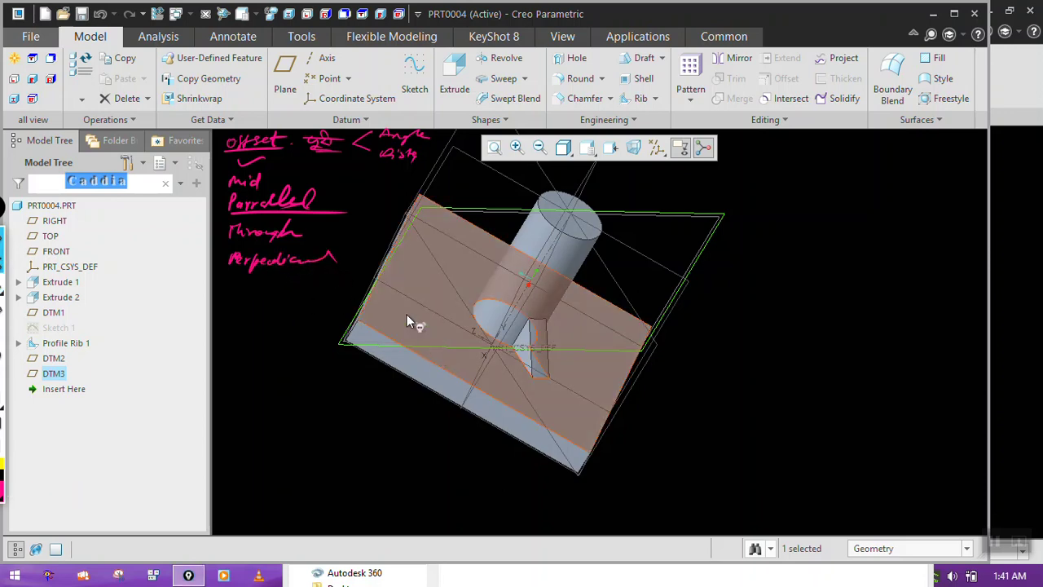